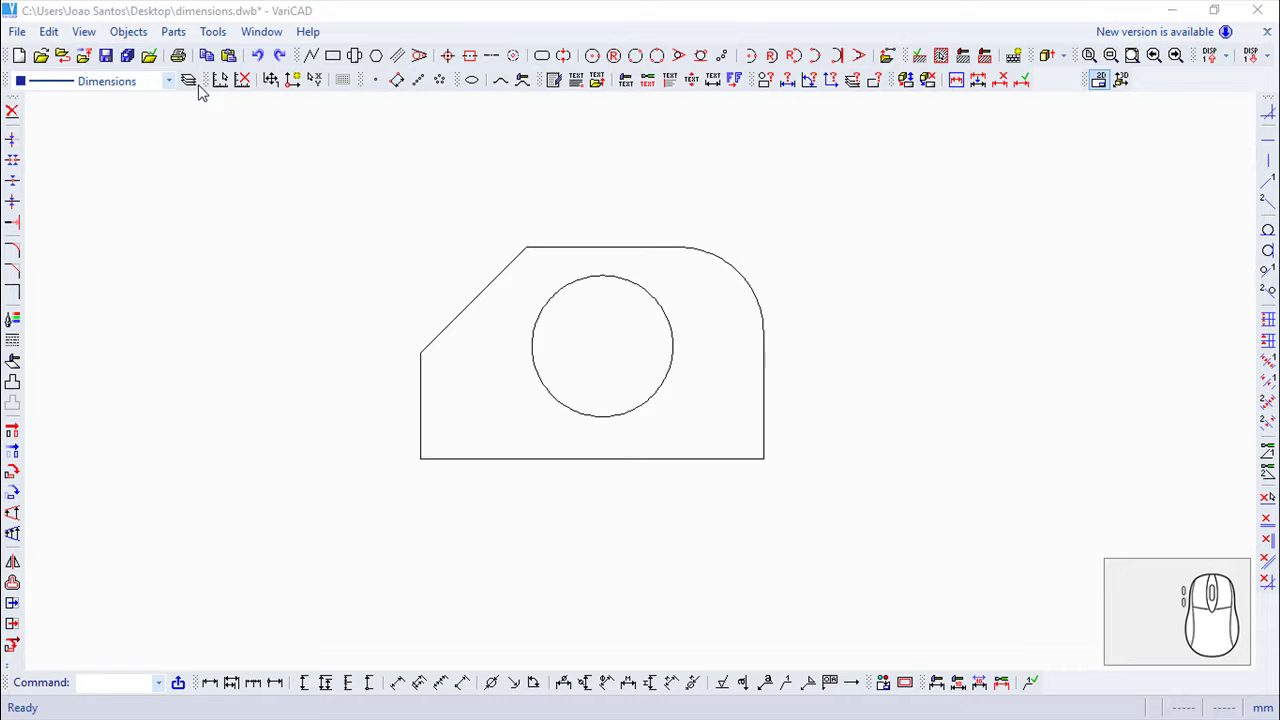
Reach the Multiple Dimensions commands under Objects > Draw.
click(138, 39)
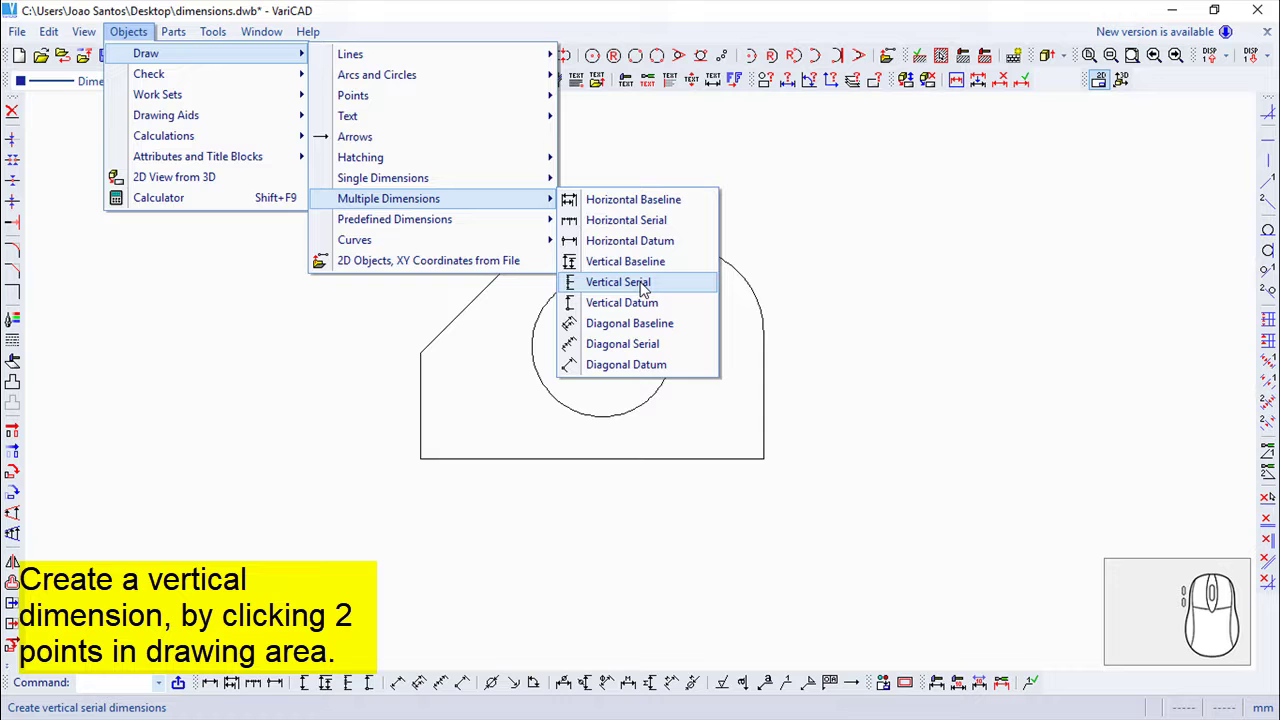
Chain vertical dimensions 14.014 and 16.016 from top edge through hole centre to bottom edge, placed right of the plate.
click(642, 285)
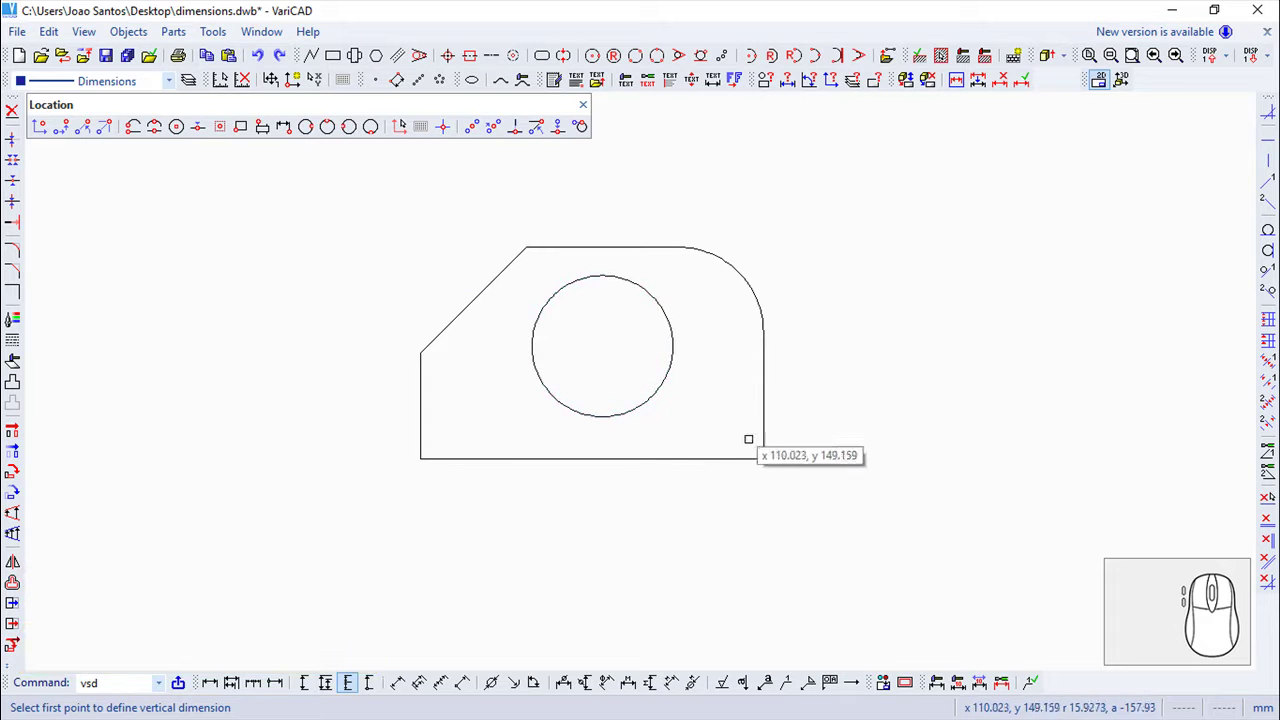
click(772, 438)
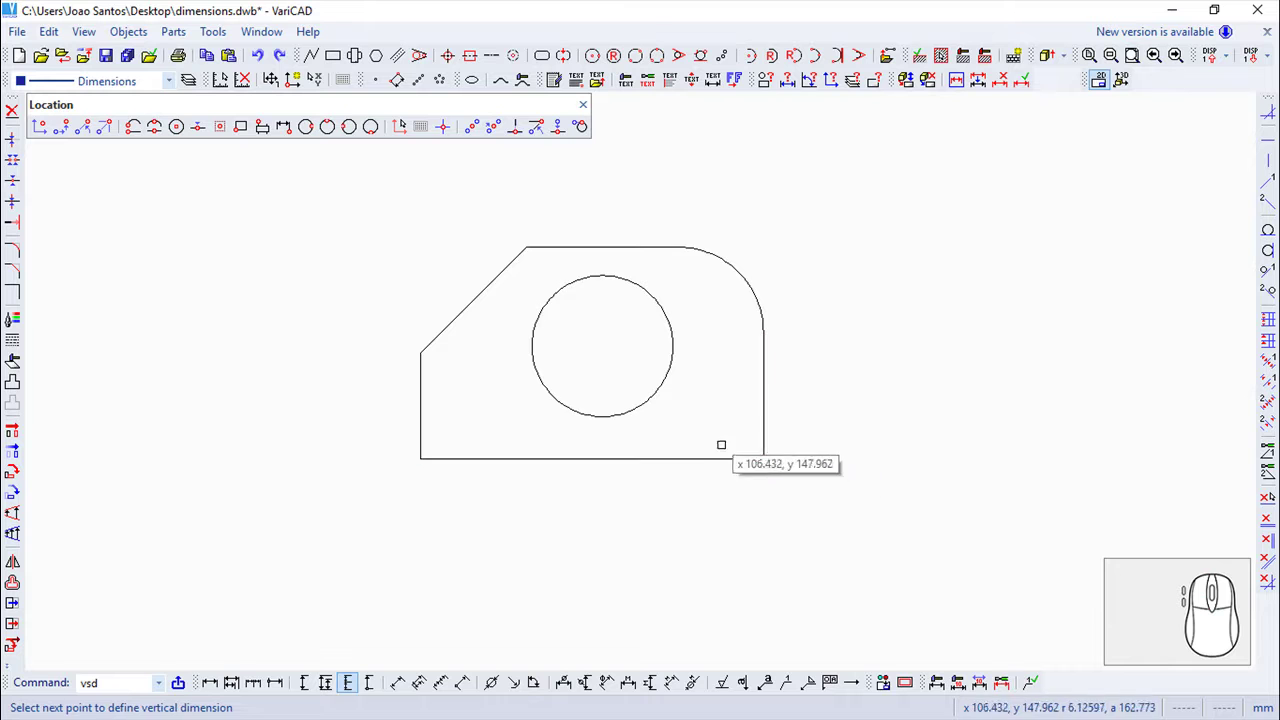
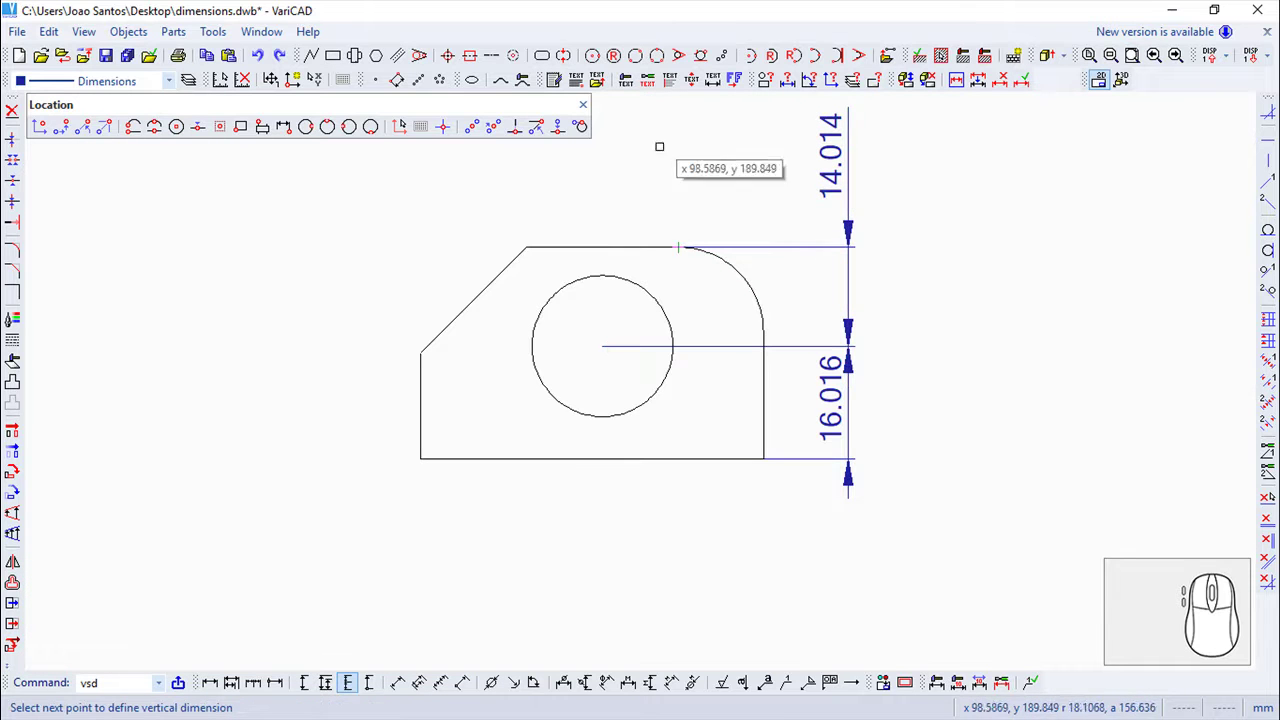
drag(596, 110, 542, 146)
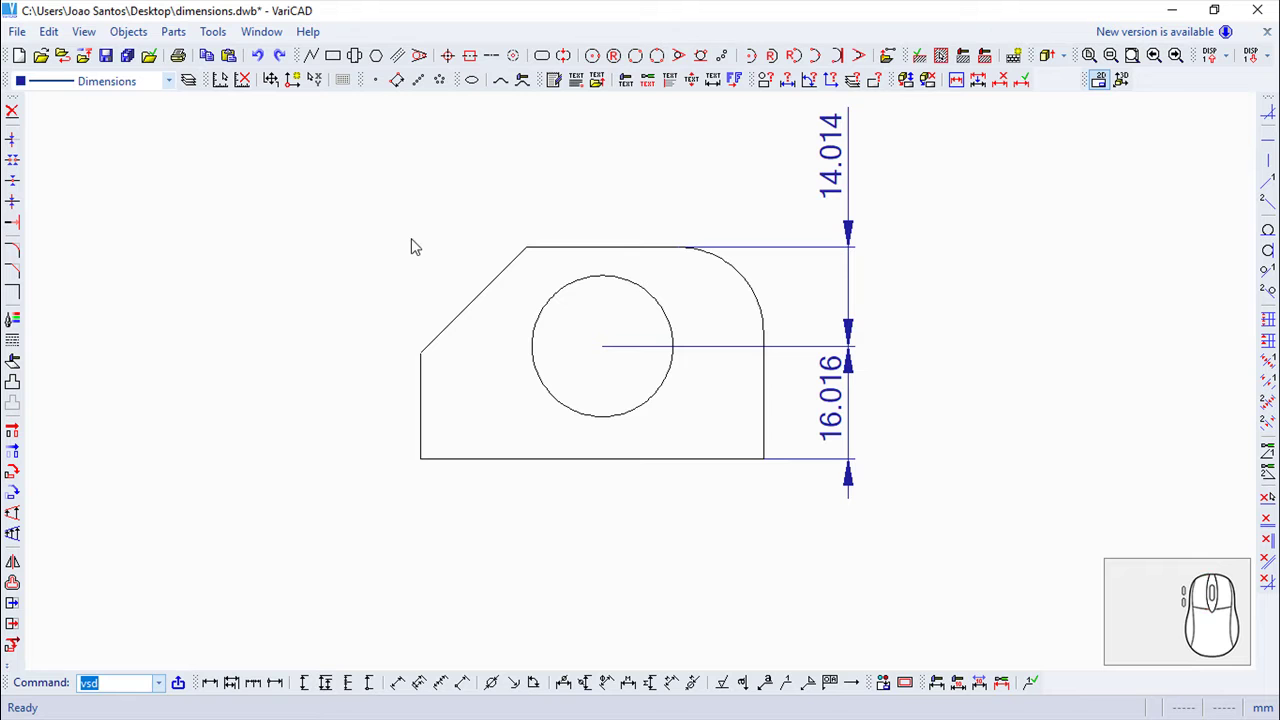